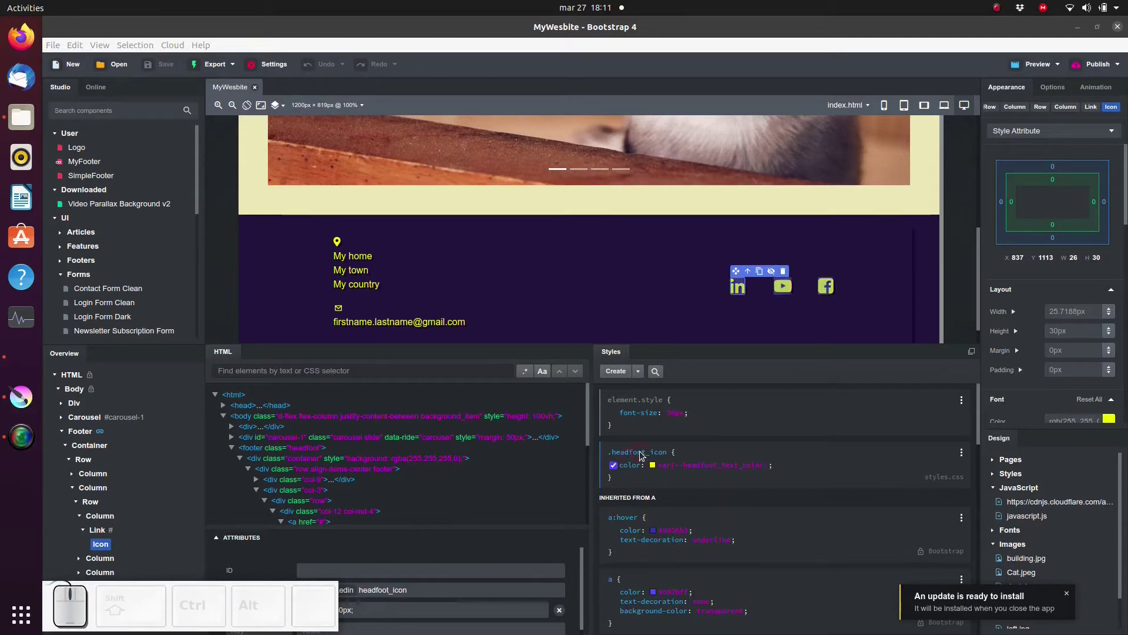
- Duplicate the .headfoot_icon rule in styles.css via its options menu
click(644, 453)
click(968, 458)
click(965, 454)
click(921, 493)
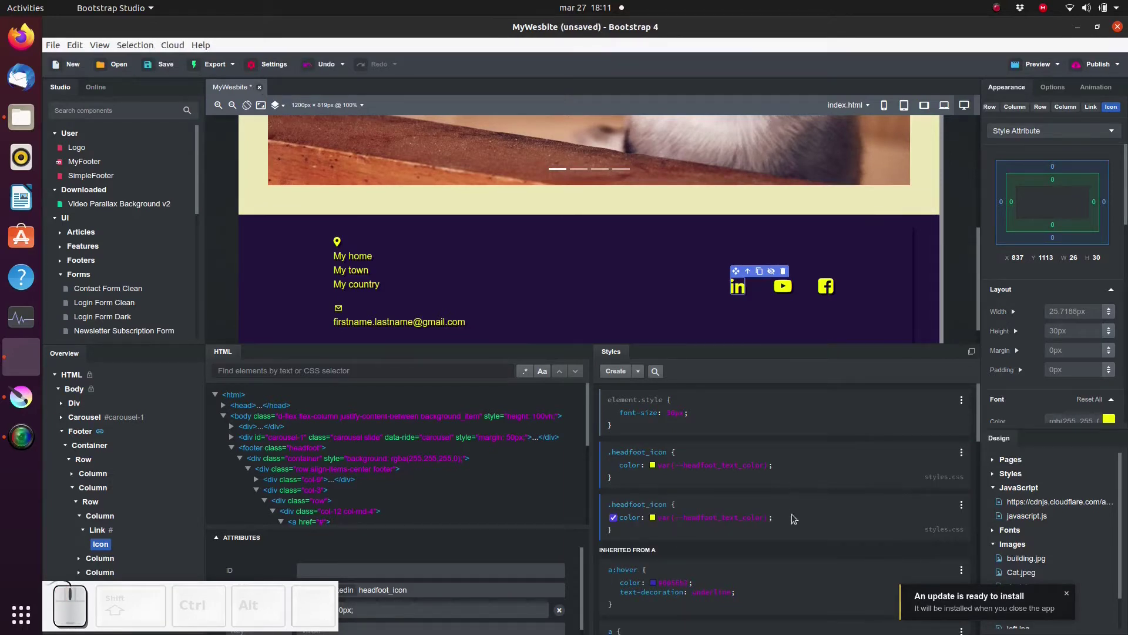
- Change the copied rule's selector to .headfoot_icon:hover and clear its colour to var(--)
click(798, 516)
click(672, 506)
key(Right)
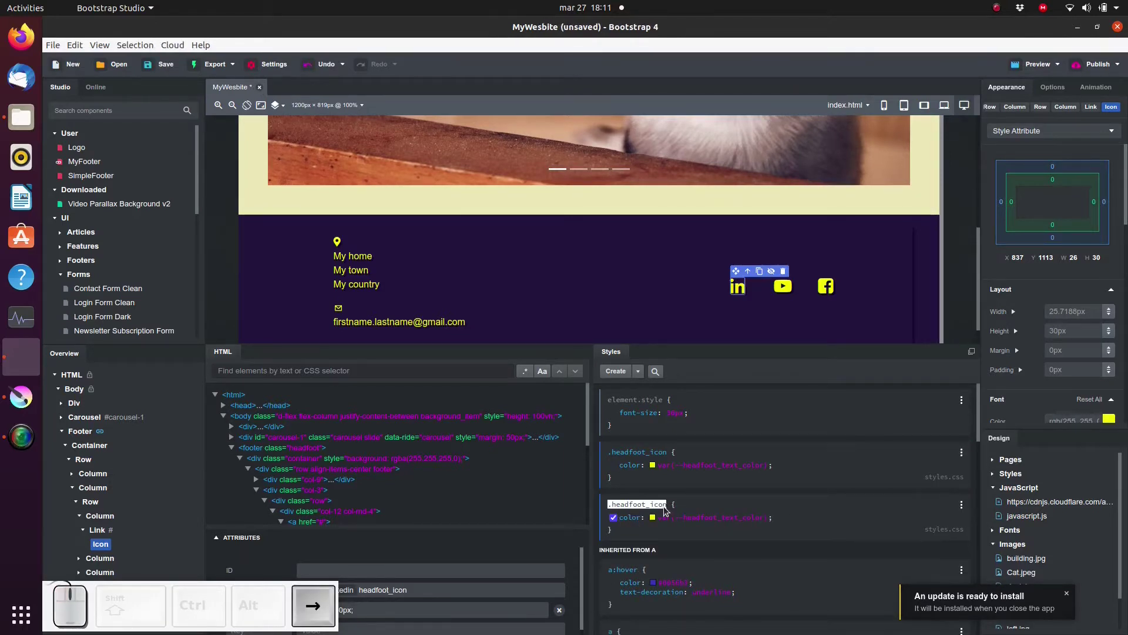
key(shift+;)
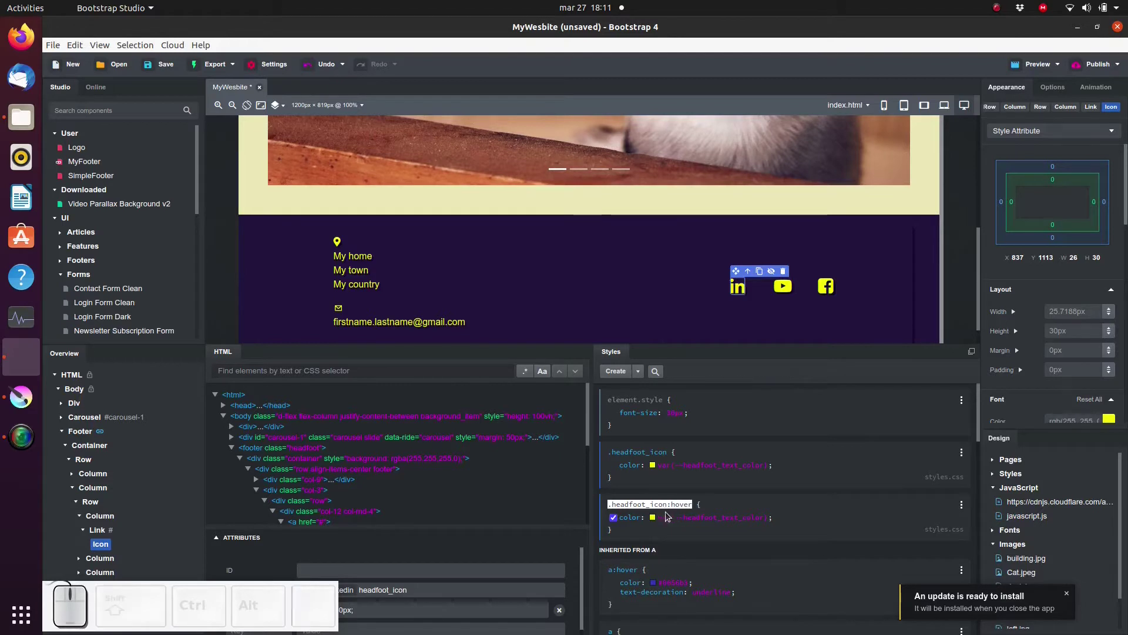